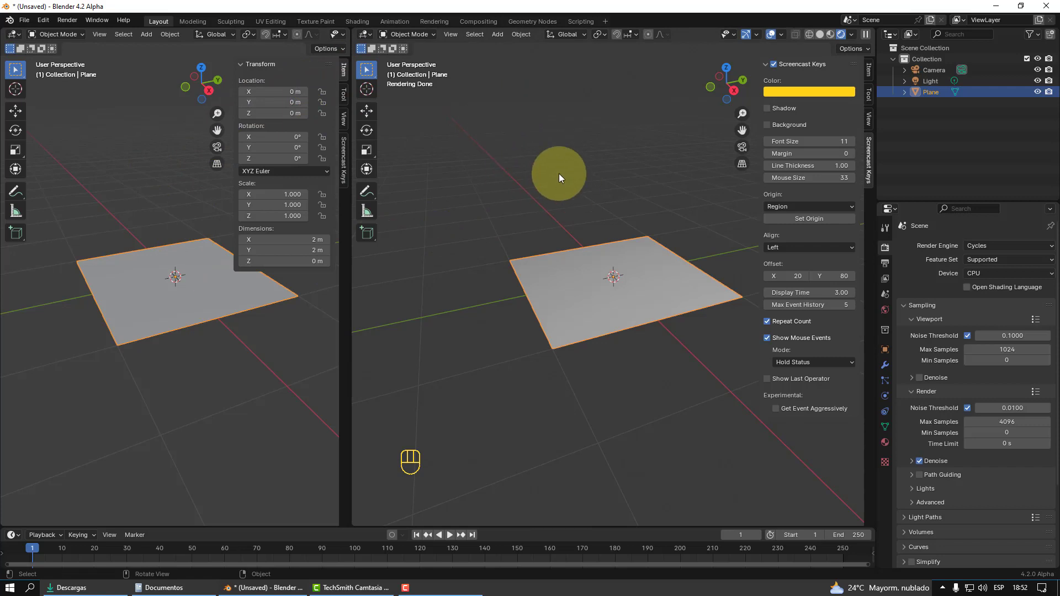
- Turn the right view into the Shader Editor and give the plane a new material, Material.001
{"action": "left_click_drag", "start_coordinate": [365, 33], "coordinate": [405, 139]}
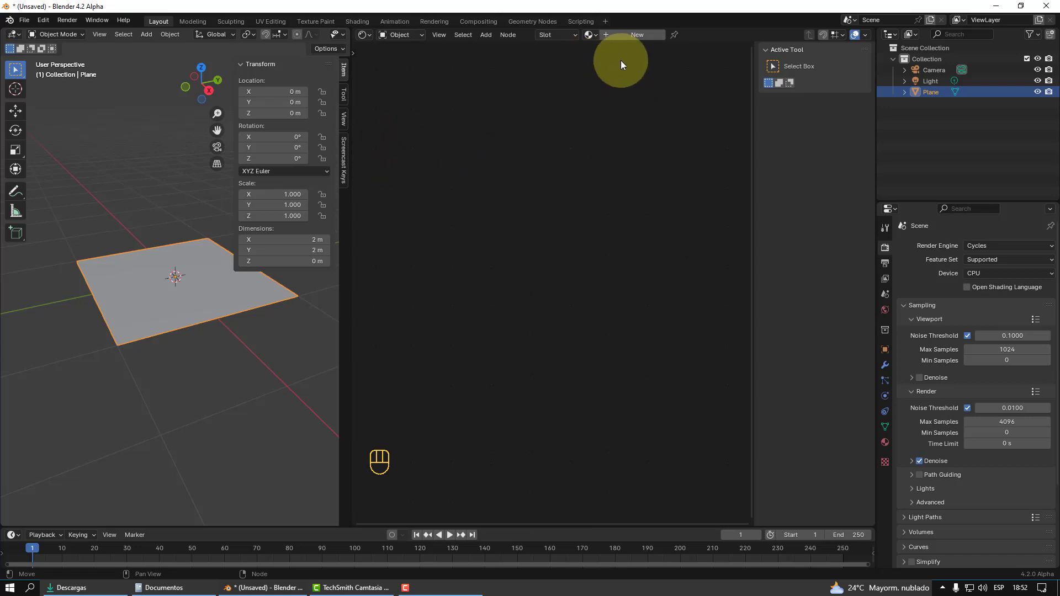
{"action": "left_click", "coordinate": [641, 37]}
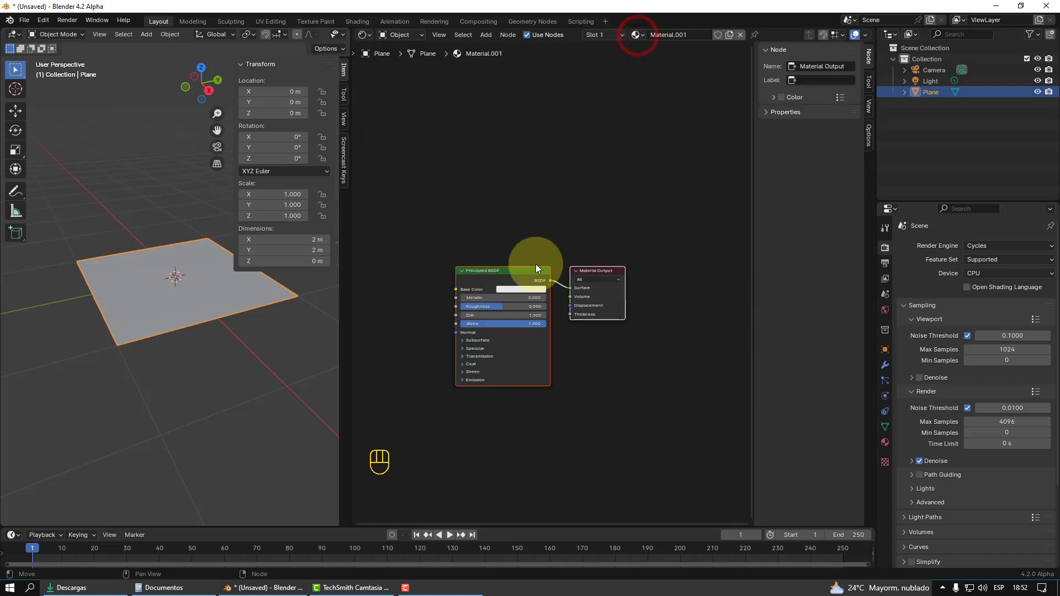
{"action": "left_click", "coordinate": [605, 270]}
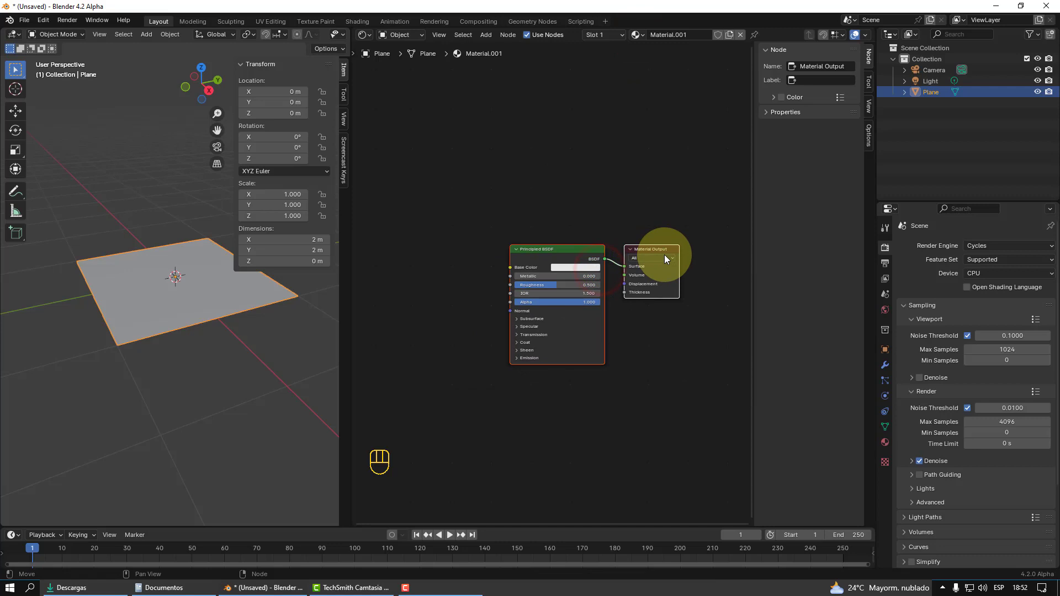
{"action": "left_click", "coordinate": [669, 215]}
{"action": "left_click", "coordinate": [656, 251]}
- Hide the 3D viewport's sidebar and tidy the default Principled BSDF and output nodes
{"action": "left_click", "coordinate": [573, 248]}
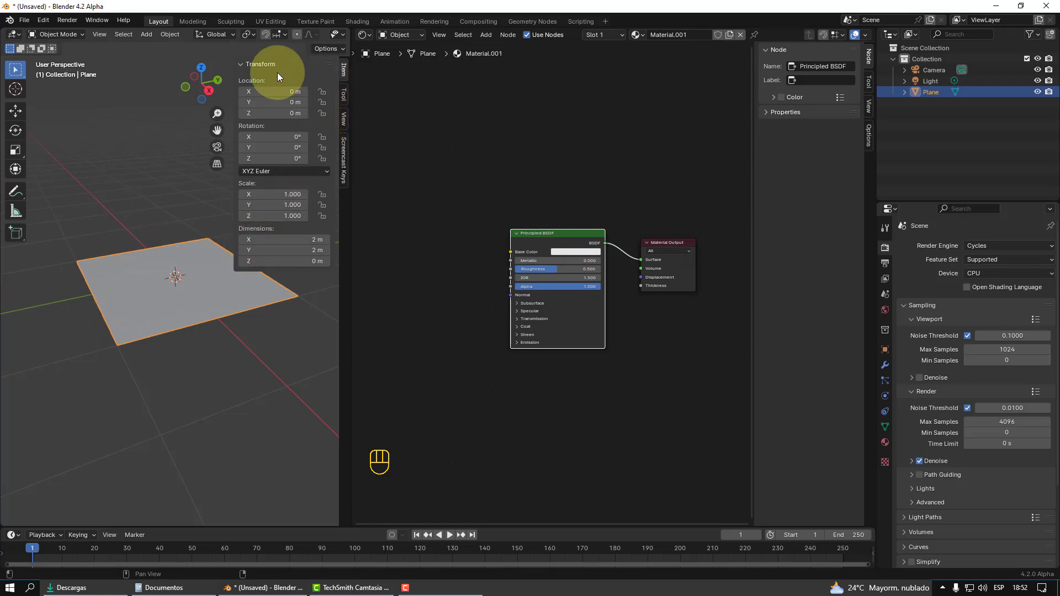
{"action": "left_click", "coordinate": [169, 161]}
{"action": "key", "text": "n"}
{"action": "left_click_drag", "start_coordinate": [473, 153], "coordinate": [436, 119]}
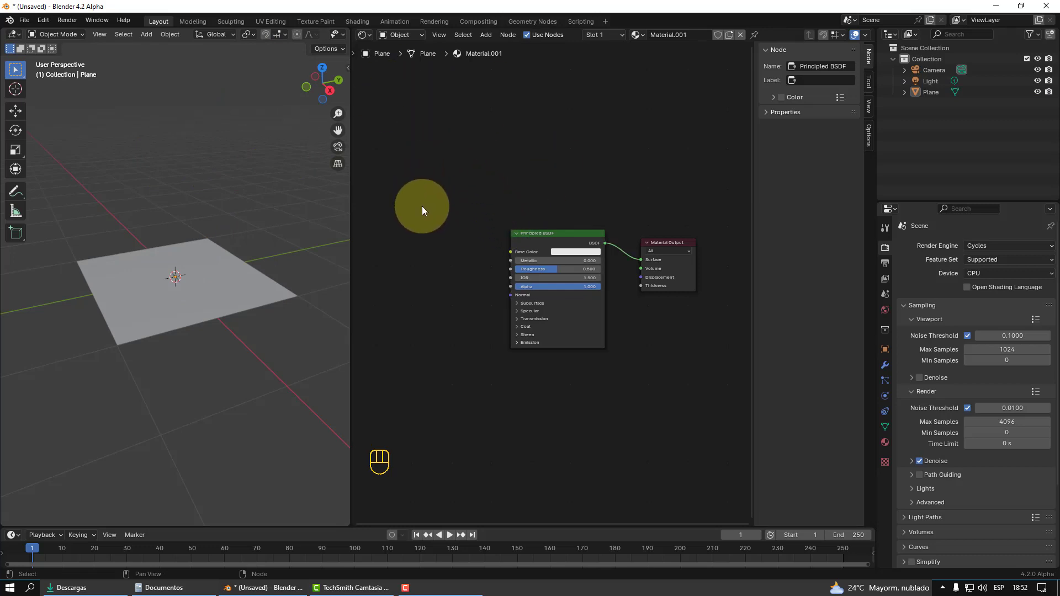
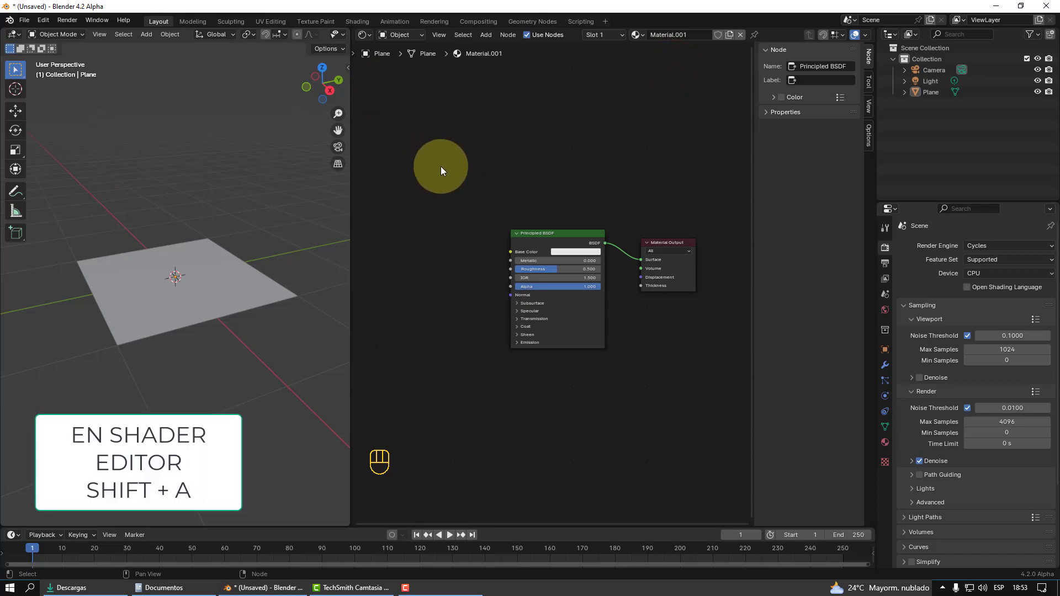
- Add an Image Texture node and load Ladrillo_color.jpg into it
{"action": "left_click", "coordinate": [459, 172]}
{"action": "key", "text": "shift+a"}
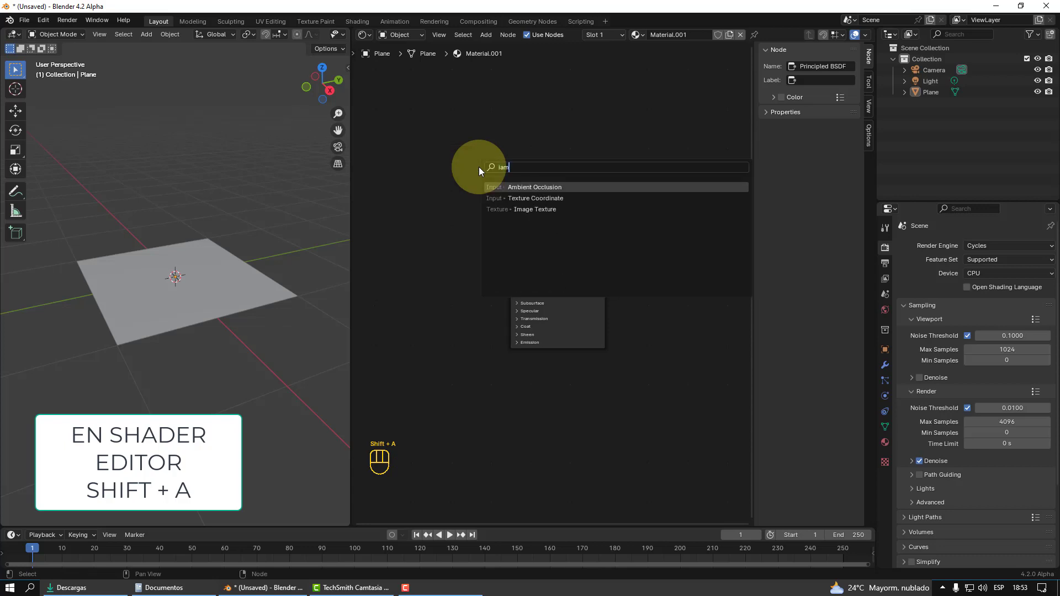
{"action": "key", "text": "BackSpace"}
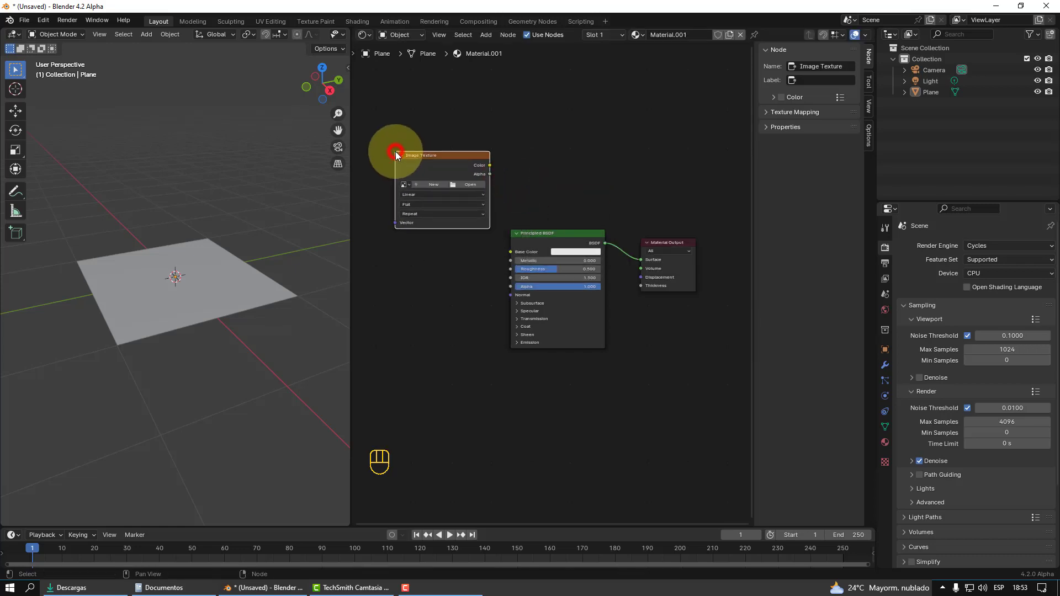
{"action": "left_click", "coordinate": [435, 154]}
{"action": "left_click", "coordinate": [436, 143]}
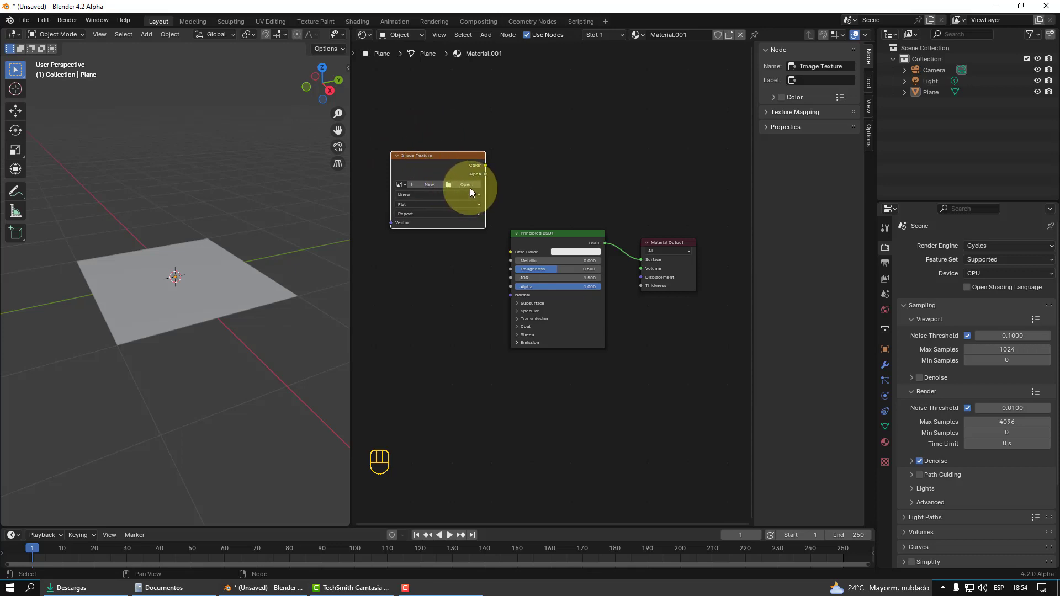
{"action": "left_click_drag", "start_coordinate": [470, 188], "coordinate": [420, 261]}
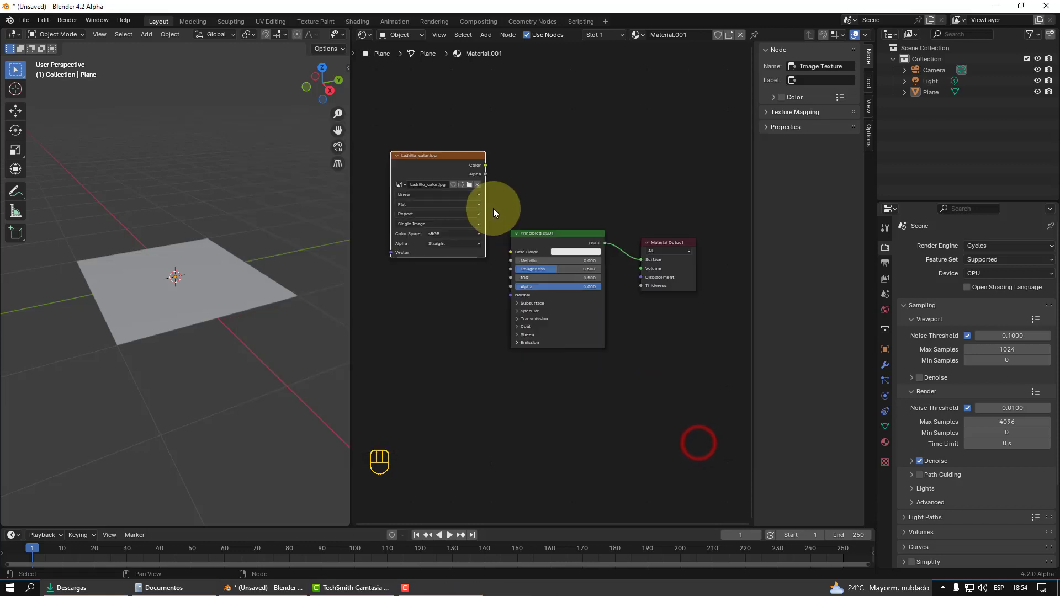
- Link the brick image's Color to the Principled BSDF Base Color and arrange the nodes
{"action": "left_click", "coordinate": [445, 158]}
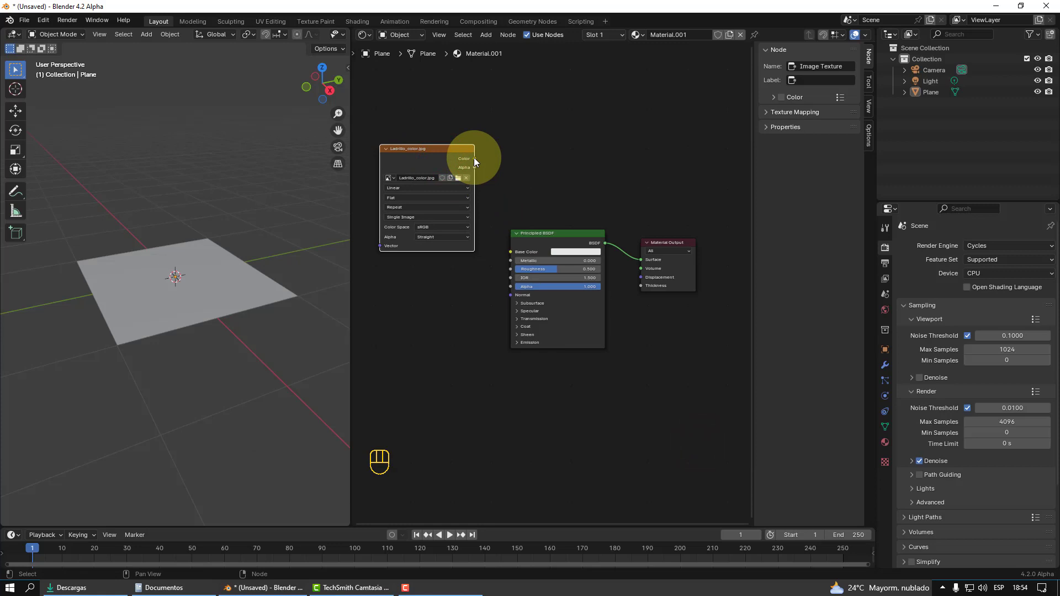
{"action": "left_click_drag", "start_coordinate": [526, 195], "coordinate": [516, 254]}
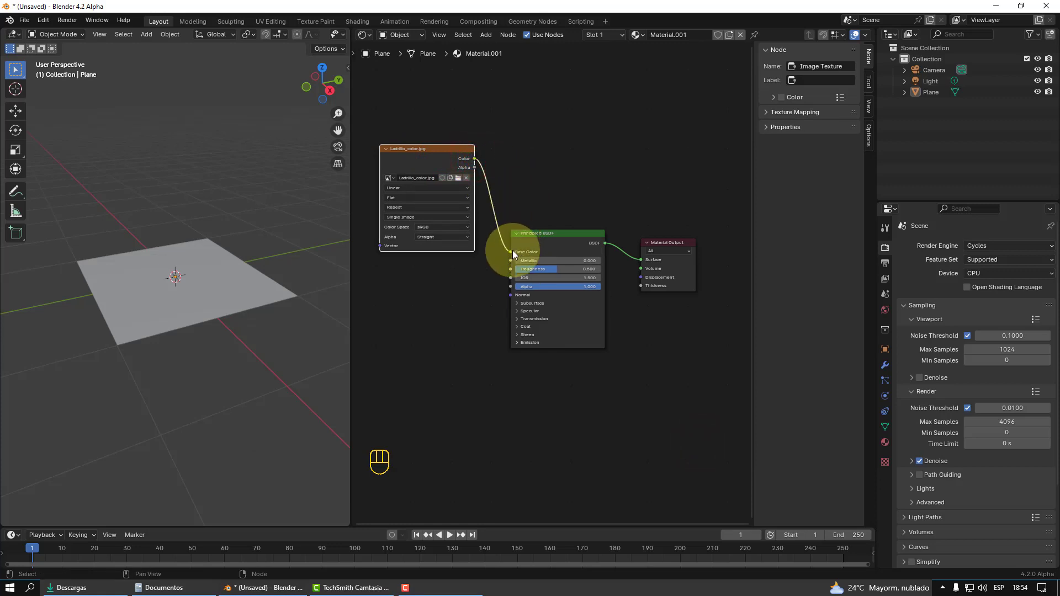
{"action": "left_click", "coordinate": [673, 246]}
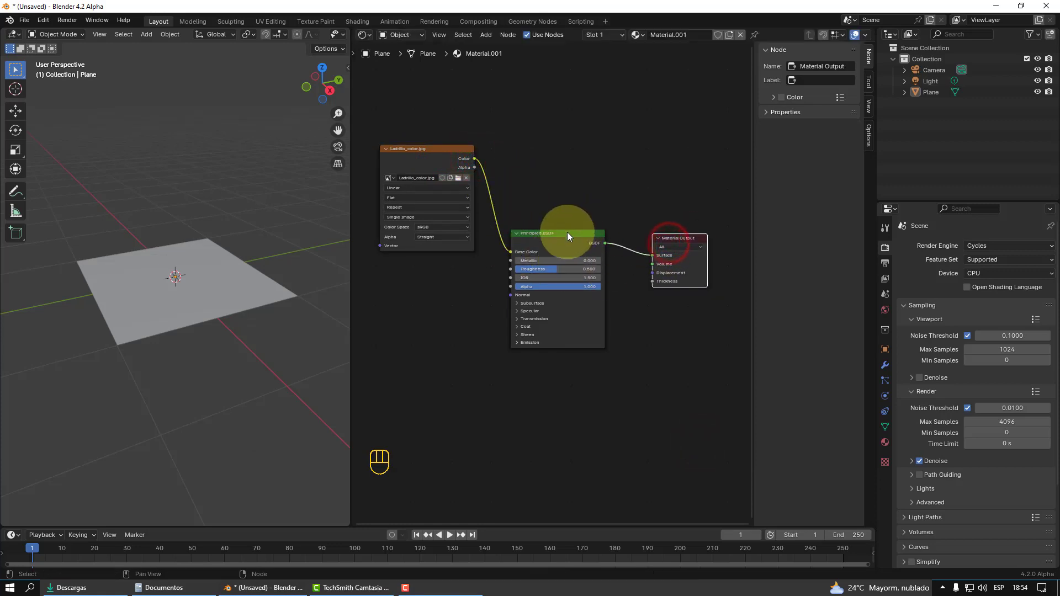
{"action": "left_click", "coordinate": [570, 235]}
{"action": "left_click", "coordinate": [682, 241]}
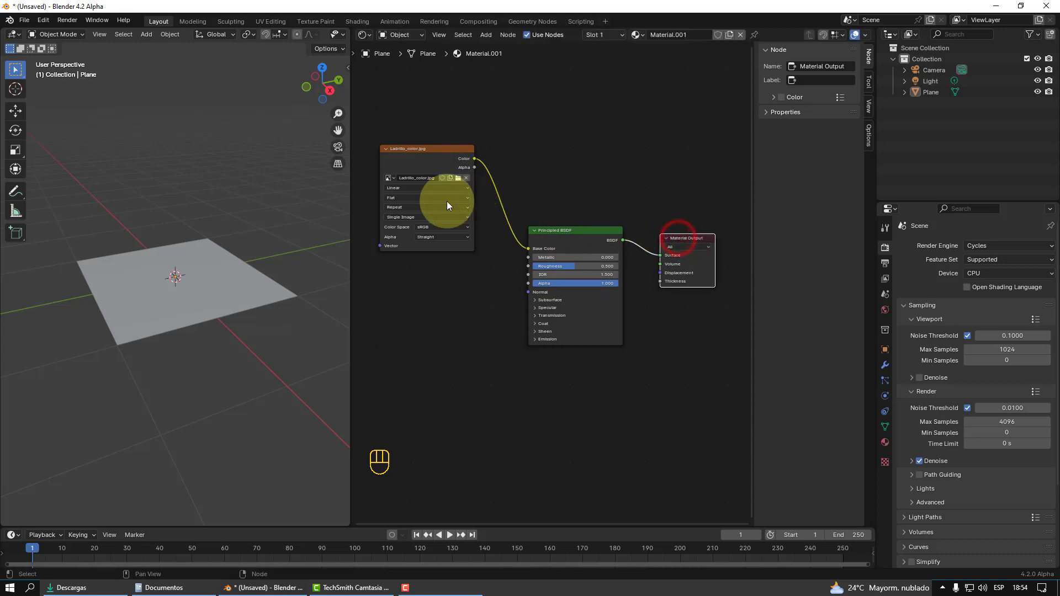
{"action": "left_click", "coordinate": [424, 148]}
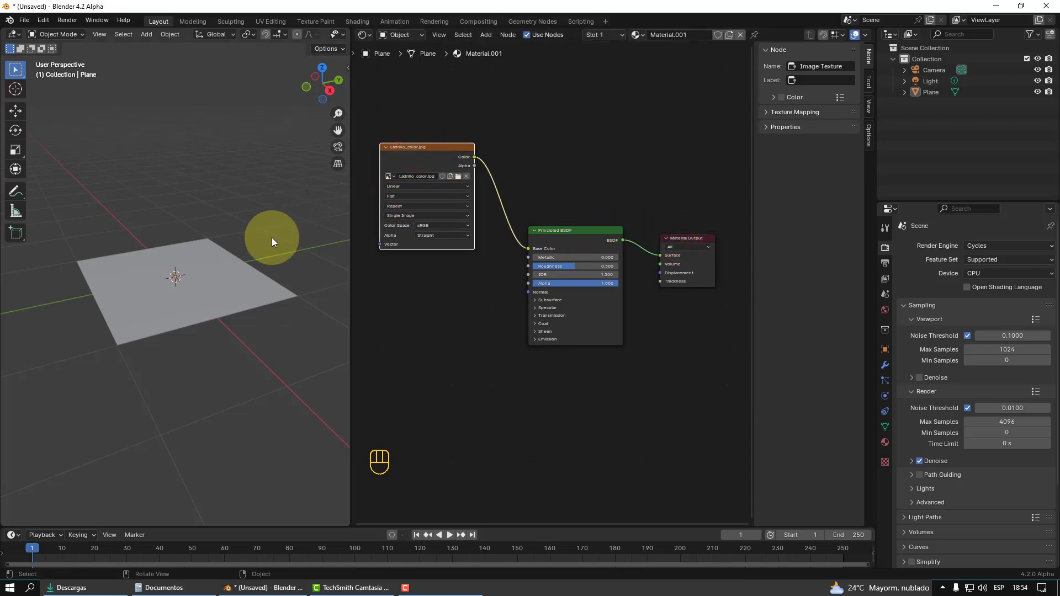
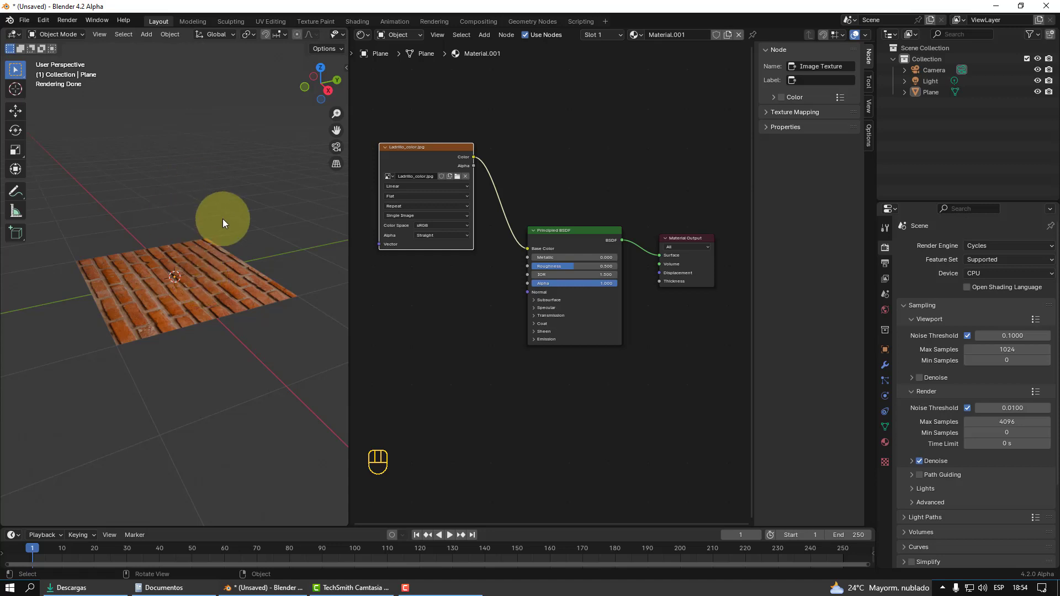
- Preview the brick texture on the plane in Cycles rendered shading
{"action": "left_click", "coordinate": [415, 149]}
- Add a second Image Texture node loading Ladrillo_bn.jpg below the colour image, making room for it
{"action": "key", "text": "shift+a"}
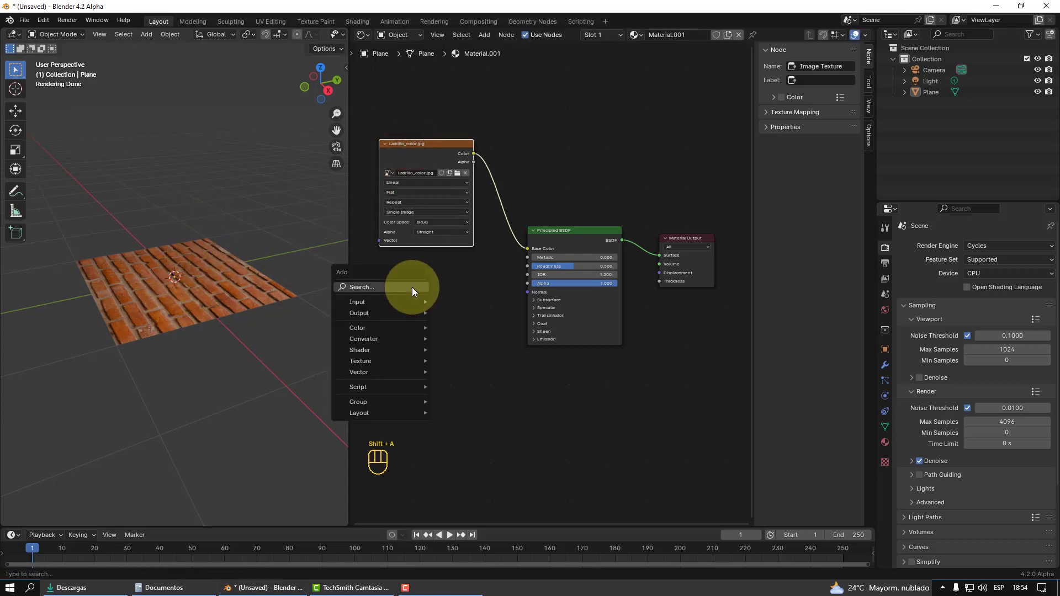
{"action": "key", "text": "BackSpace"}
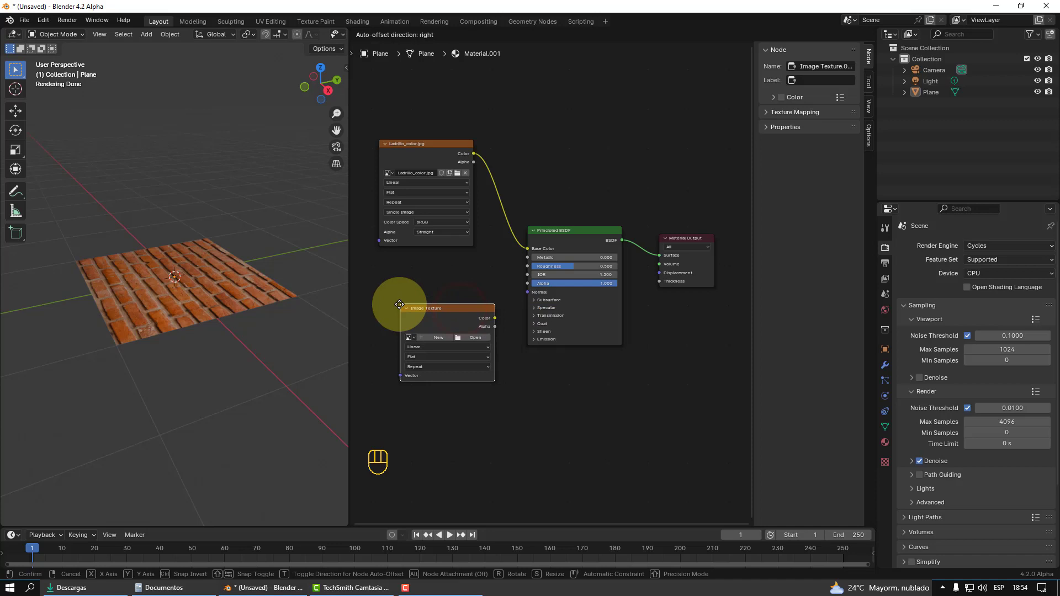
{"action": "left_click_drag", "start_coordinate": [462, 345], "coordinate": [424, 252]}
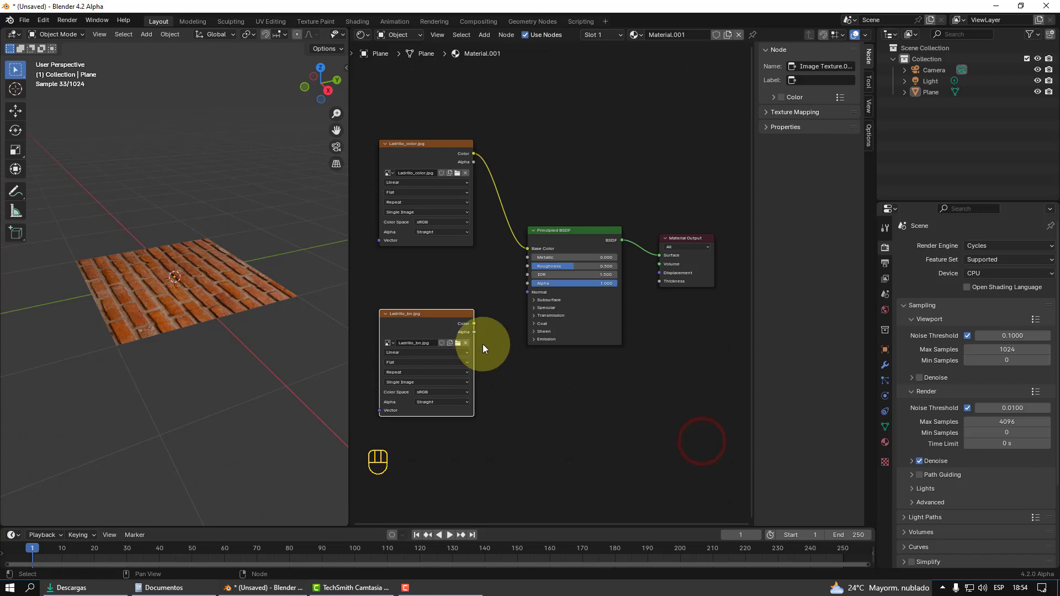
{"action": "left_click_drag", "start_coordinate": [459, 322], "coordinate": [619, 209]}
{"action": "left_click", "coordinate": [685, 244]}
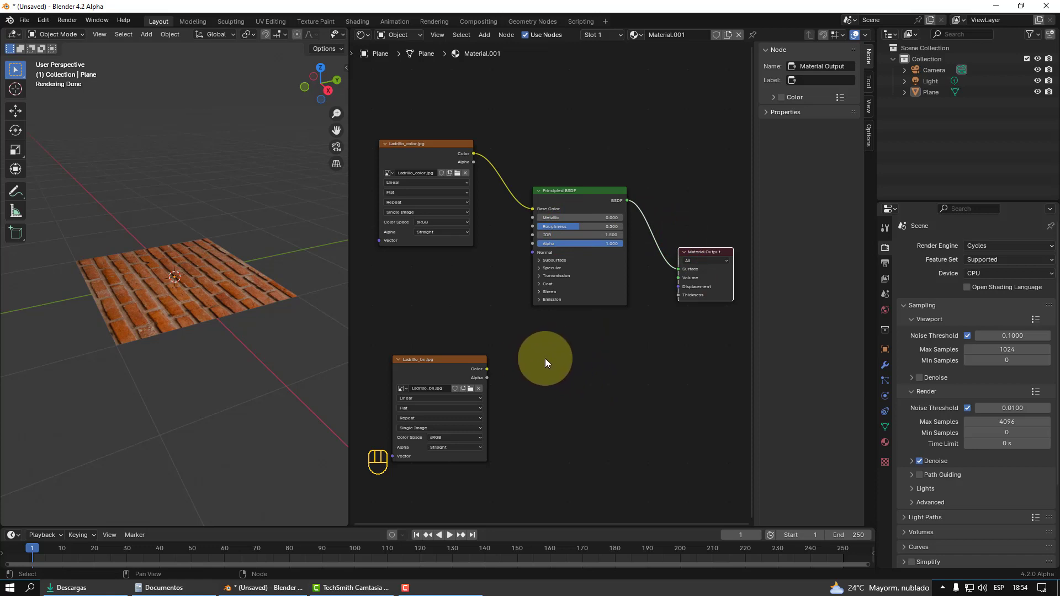
- Add a Displacement node taking the bump image's Color as Height and feeding Material Output displacement
{"action": "key", "text": "shift+a"}
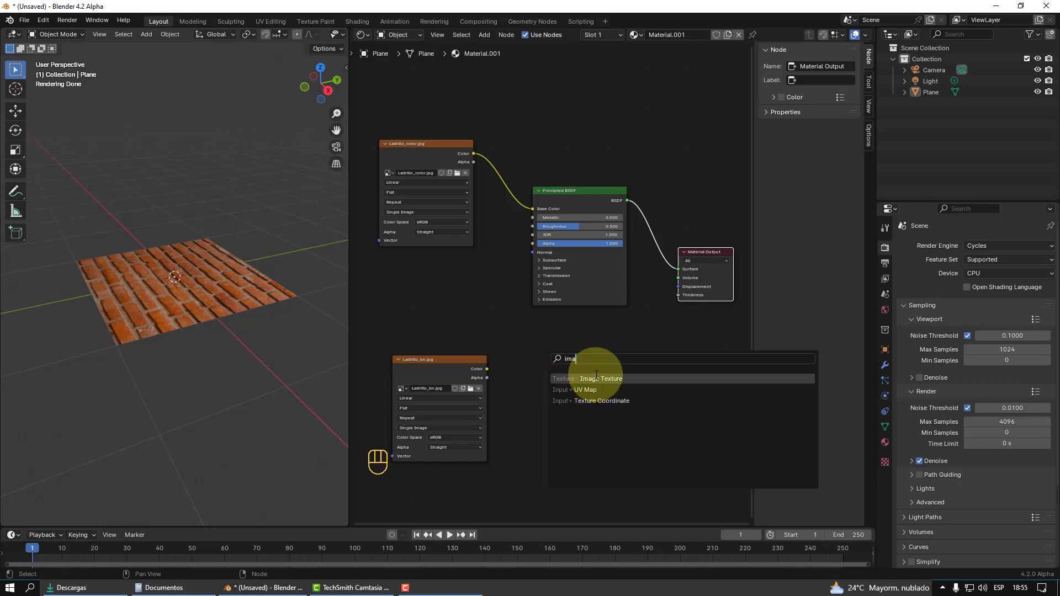
{"action": "key", "text": "BackSpace"}
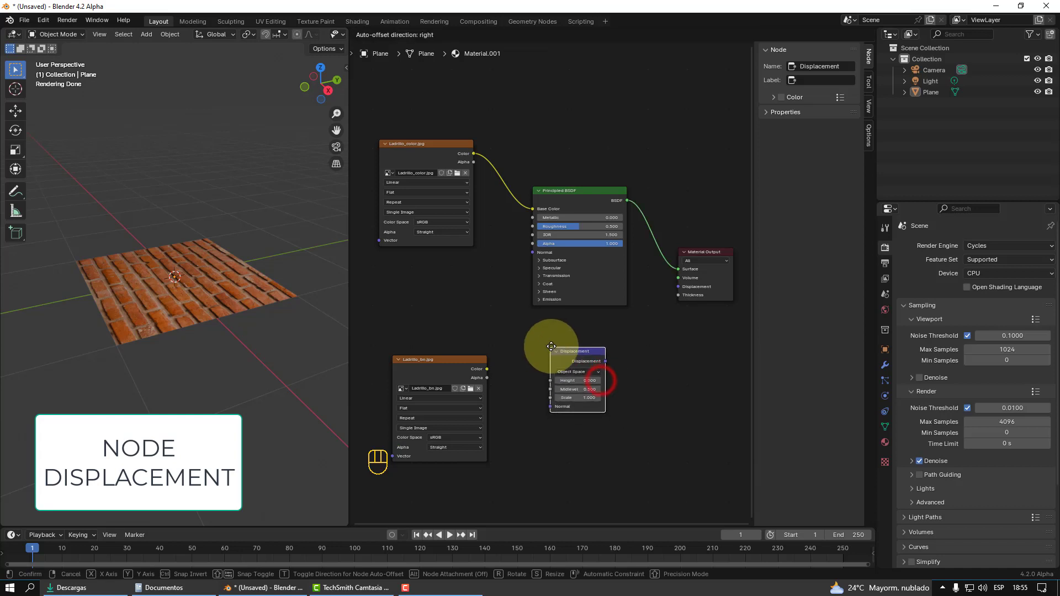
{"action": "left_click", "coordinate": [447, 362]}
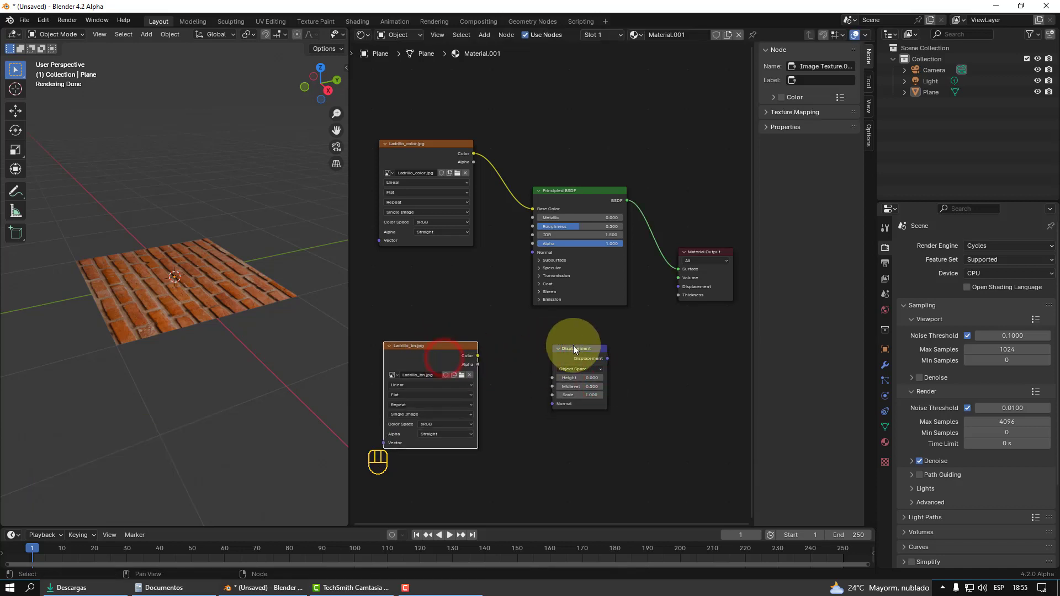
{"action": "left_click", "coordinate": [578, 351]}
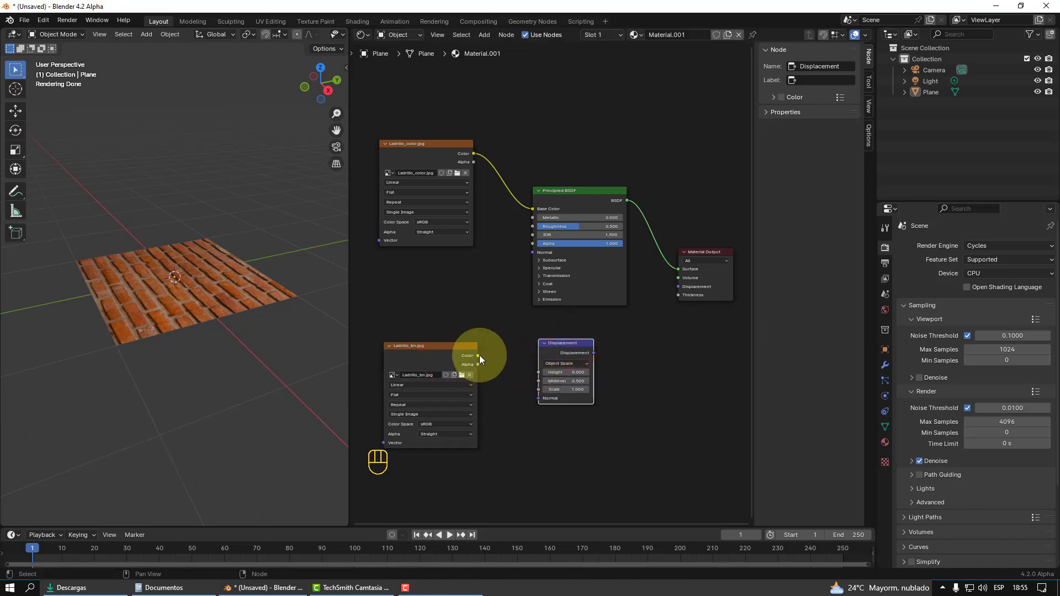
{"action": "left_click_drag", "start_coordinate": [483, 359], "coordinate": [542, 377]}
{"action": "left_click", "coordinate": [598, 358]}
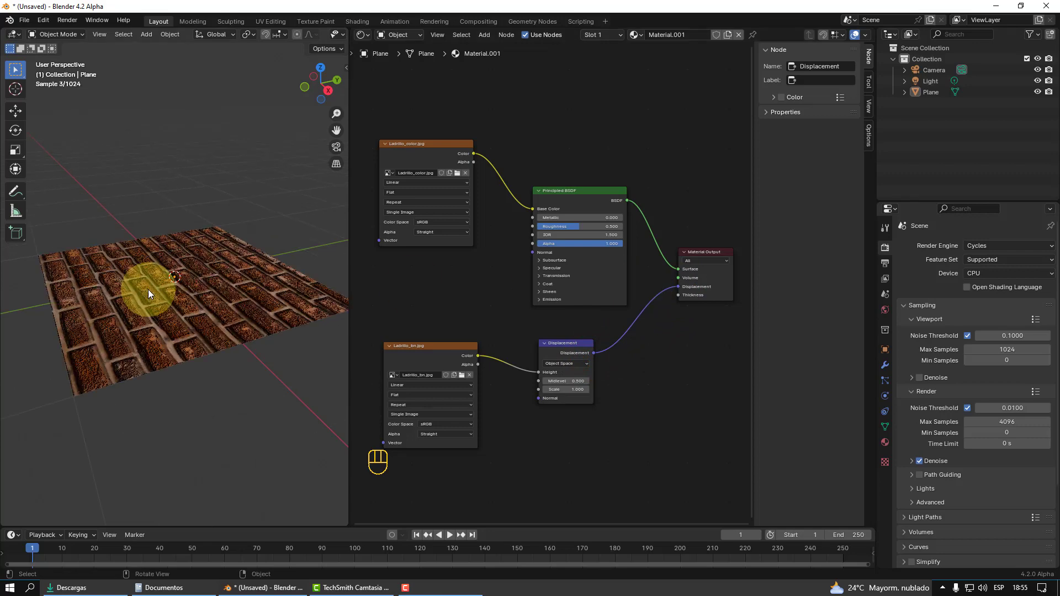
- Change the material's surface Displacement setting from Bump Only to Displacement and Bump
{"action": "left_click_drag", "start_coordinate": [134, 423], "coordinate": [226, 373]}
{"action": "left_click_drag", "start_coordinate": [236, 375], "coordinate": [244, 361]}
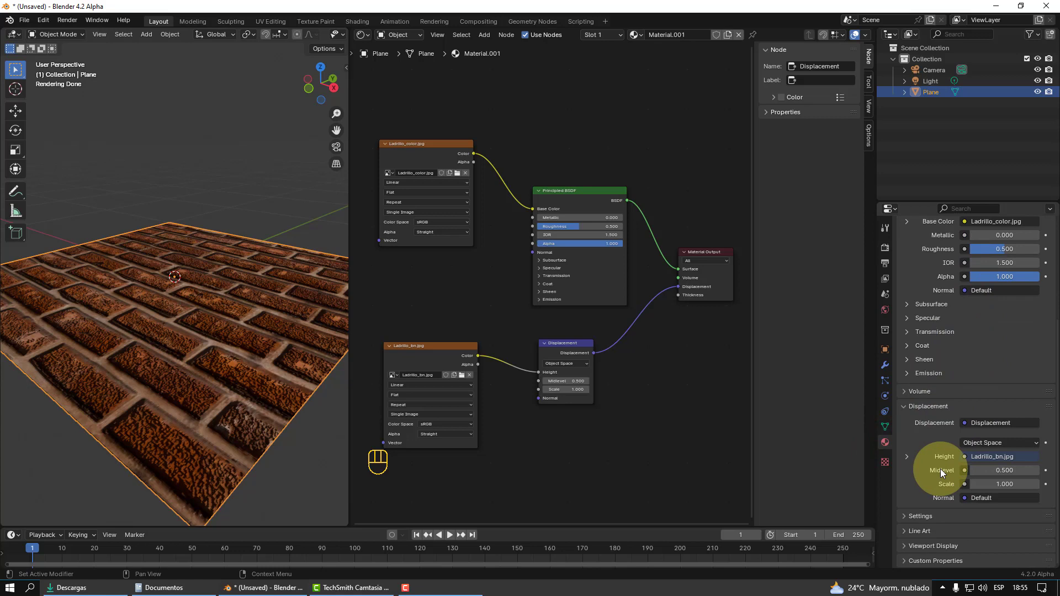
{"action": "left_click", "coordinate": [927, 519]}
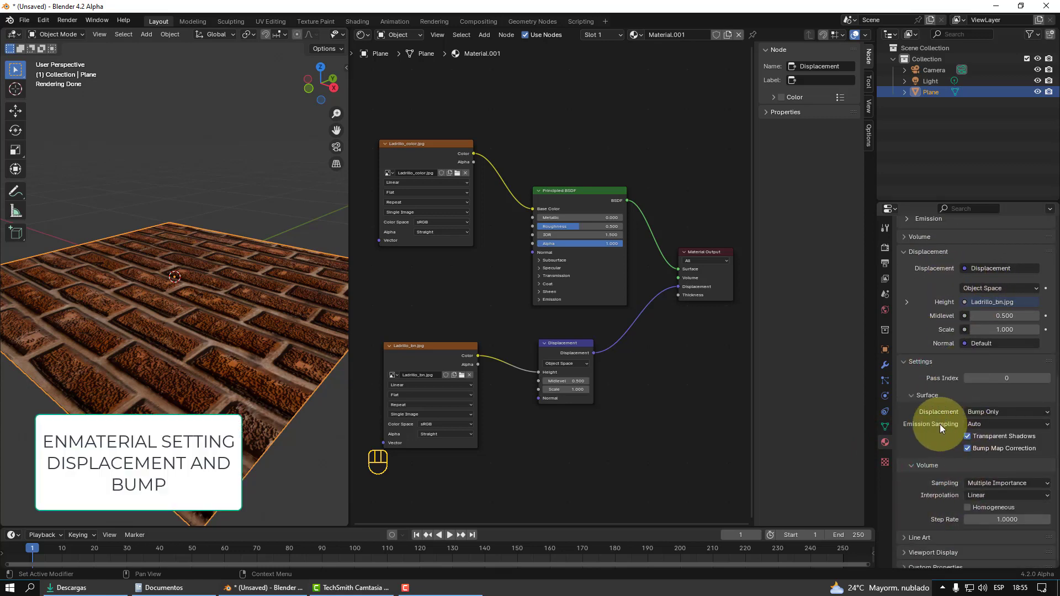
{"action": "left_click_drag", "start_coordinate": [998, 415], "coordinate": [990, 449]}
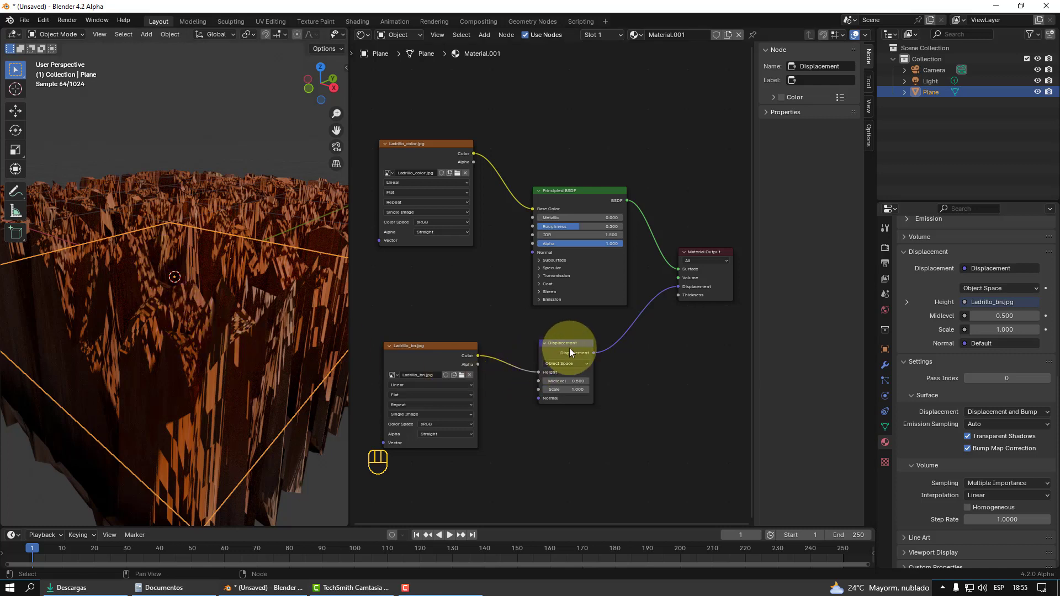
- Set the Displacement node to midlevel 0.000 and scale 0.055
{"action": "left_click", "coordinate": [578, 345]}
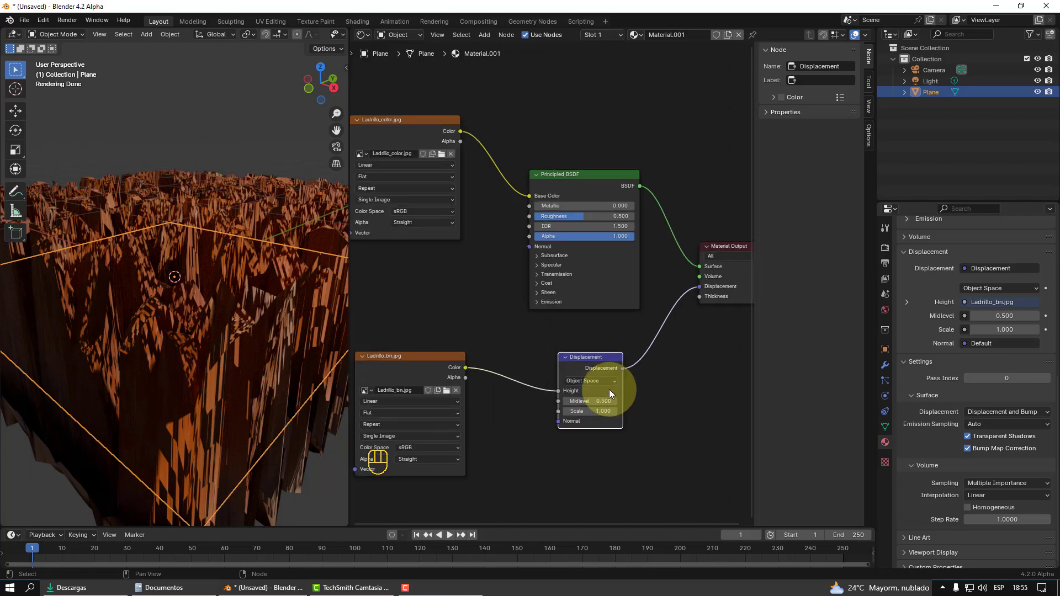
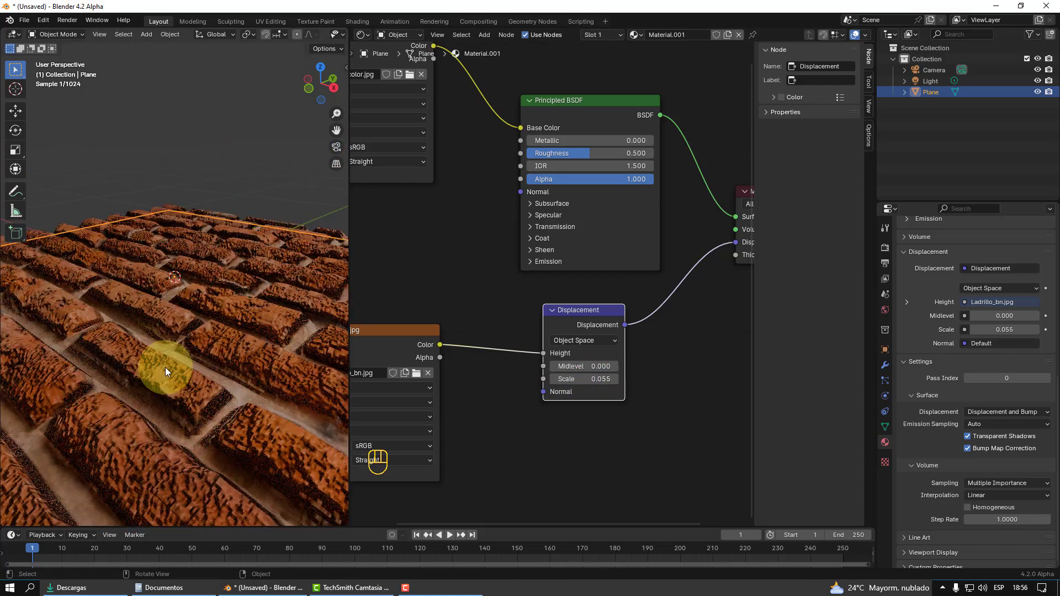
- Move the Ladrillo_bn.jpg node up beside Displacement and orbit to inspect the gently raised bricks
{"action": "left_click_drag", "start_coordinate": [178, 370], "coordinate": [237, 347]}
{"action": "left_click_drag", "start_coordinate": [237, 348], "coordinate": [243, 367]}
{"action": "middle_click", "coordinate": [244, 366]}
{"action": "left_click_drag", "start_coordinate": [240, 368], "coordinate": [219, 371]}
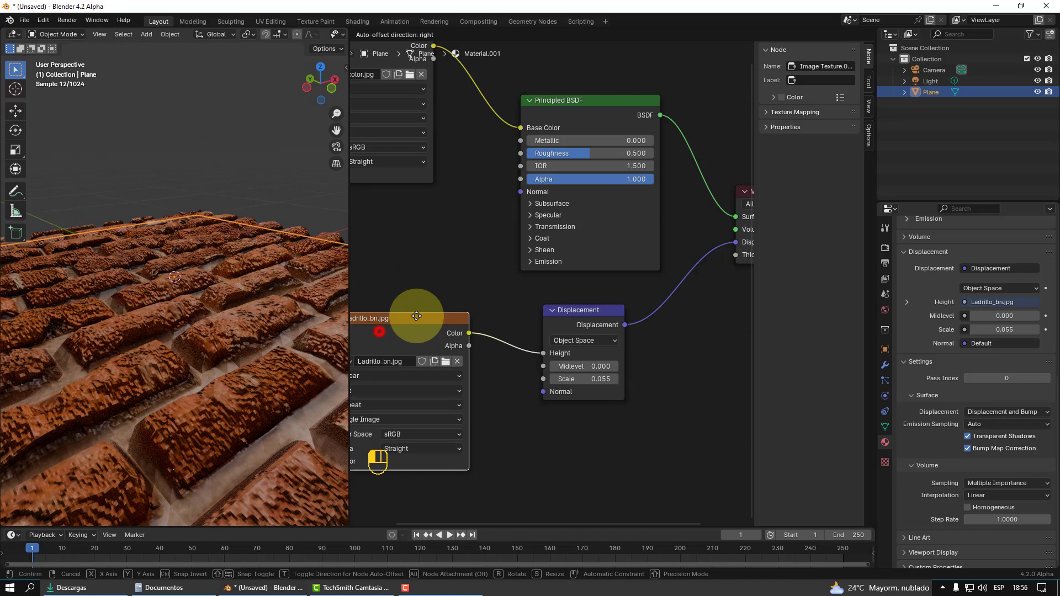
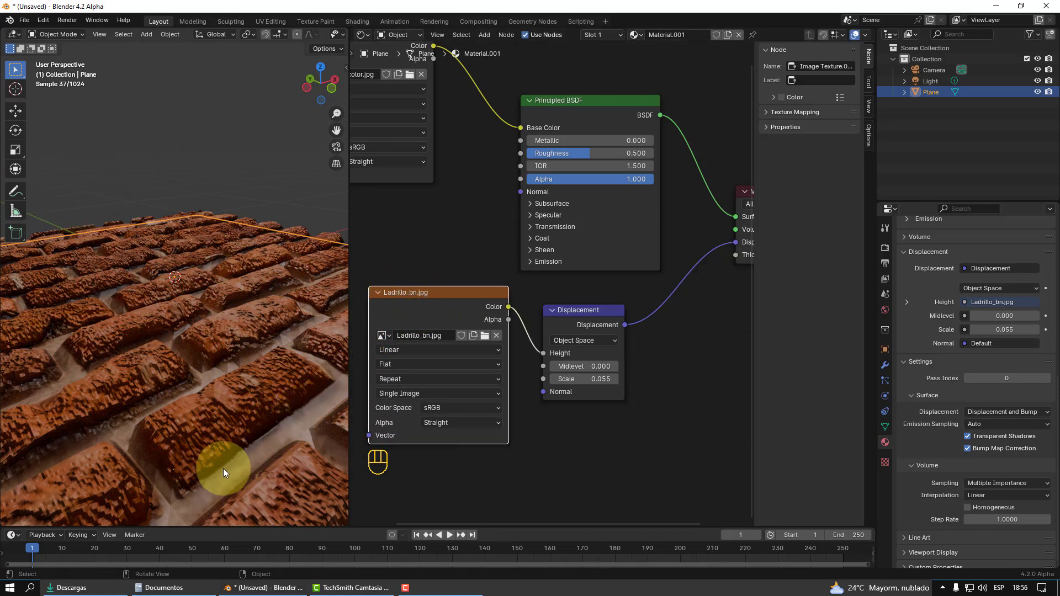
{"action": "left_click_drag", "start_coordinate": [279, 458], "coordinate": [281, 441]}
{"action": "middle_click", "coordinate": [281, 440]}
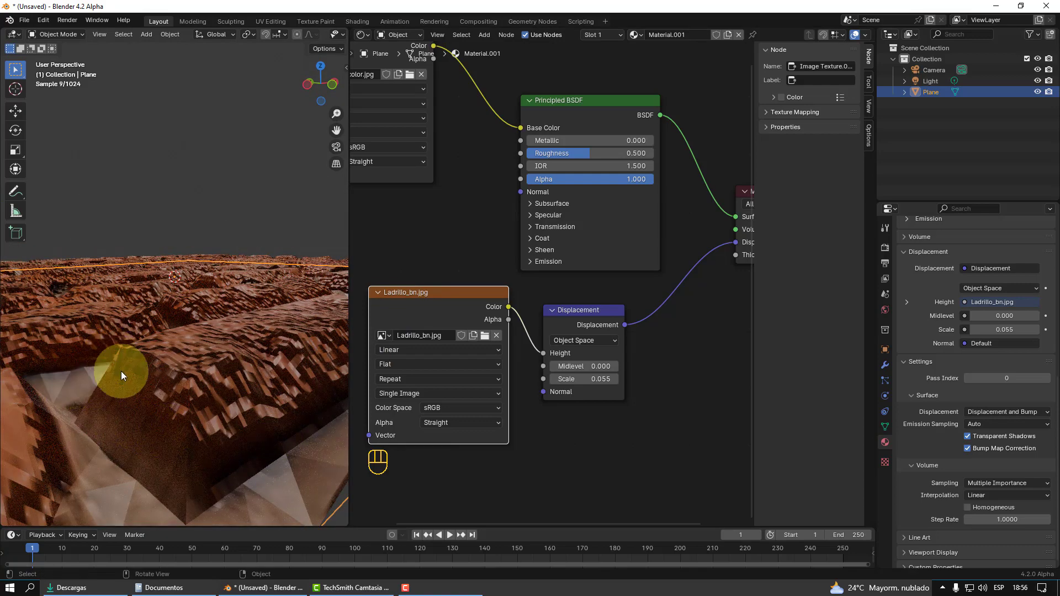
{"action": "middle_click", "coordinate": [136, 379]}
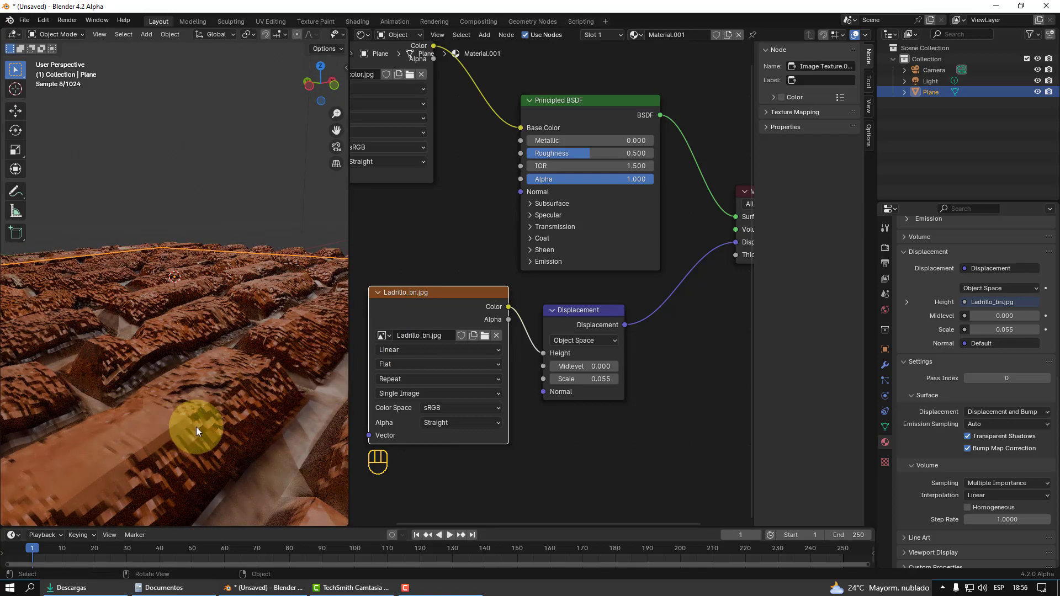
{"action": "left_click_drag", "start_coordinate": [265, 392], "coordinate": [177, 390]}
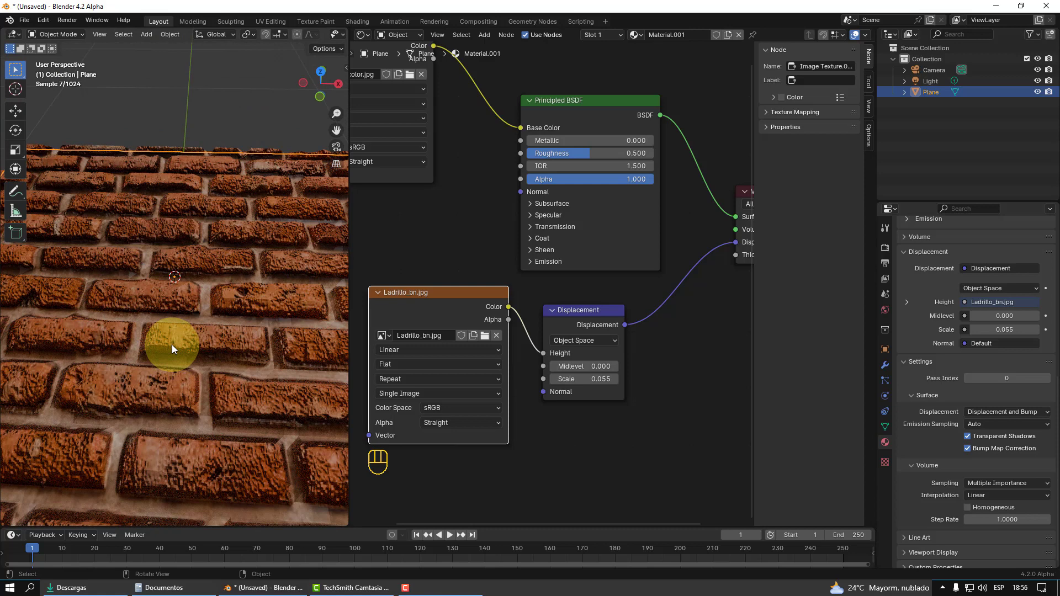